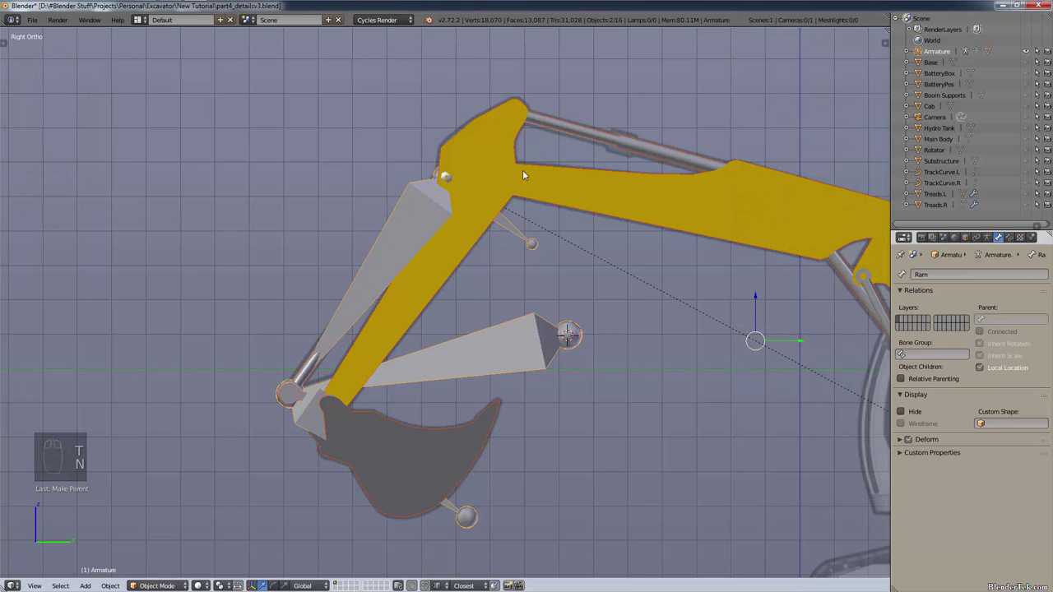
Select the Boom mesh and inspect its Ram, Ram.base, Ram.tip and Ram.control vertex groups in wireframe edit mode
{"action": "left_click_drag", "start_coordinate": [527, 192], "coordinate": [410, 227]}
{"action": "key", "text": "ctrl+shift+p"}
{"action": "left_click_drag", "start_coordinate": [570, 260], "coordinate": [999, 239]}
{"action": "left_click", "coordinate": [999, 239]}
{"action": "left_click_drag", "start_coordinate": [974, 402], "coordinate": [925, 373]}
{"action": "left_click_drag", "start_coordinate": [926, 374], "coordinate": [946, 391]}
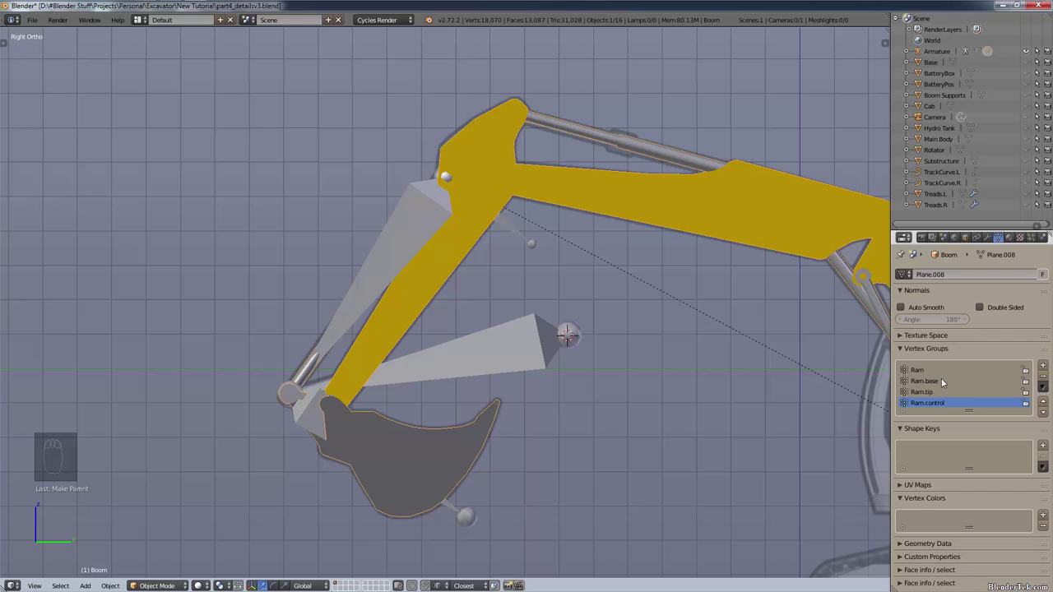
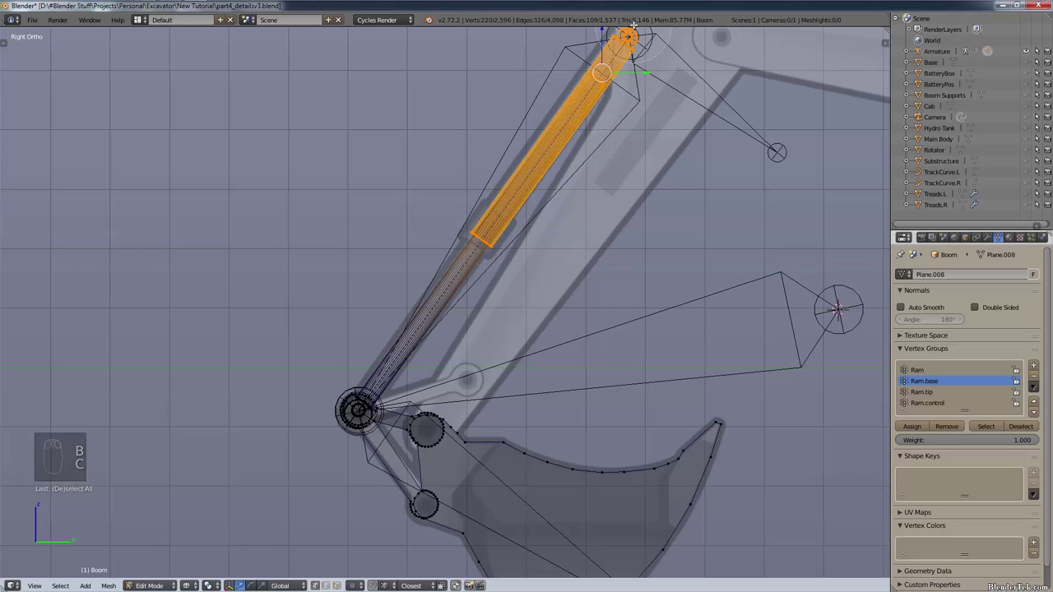
Deselect the barrel, select the ram's connected rod end for its vertex group, and return to side view
{"action": "key", "text": "a"}
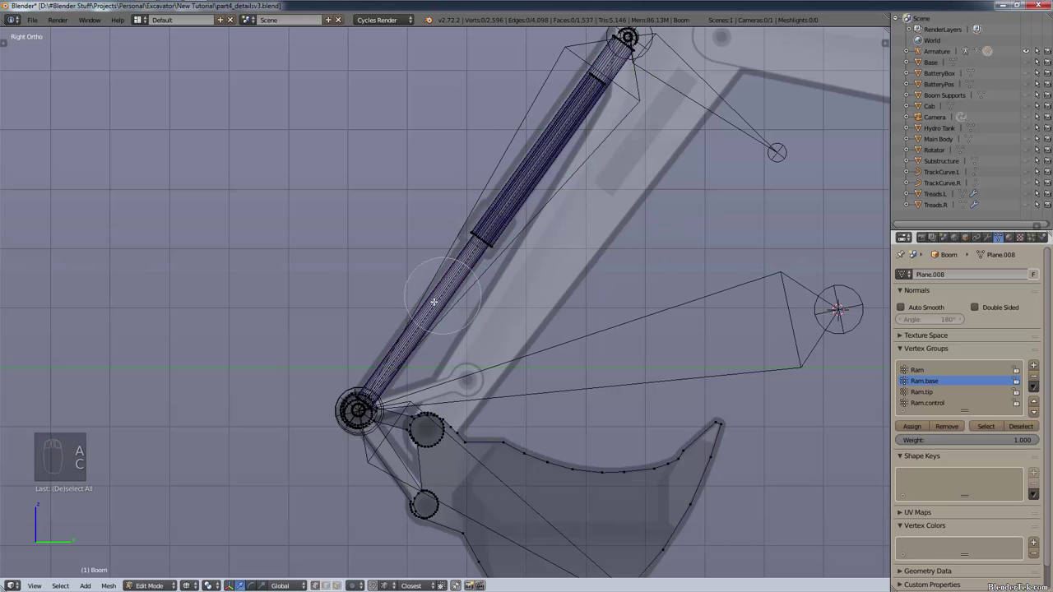
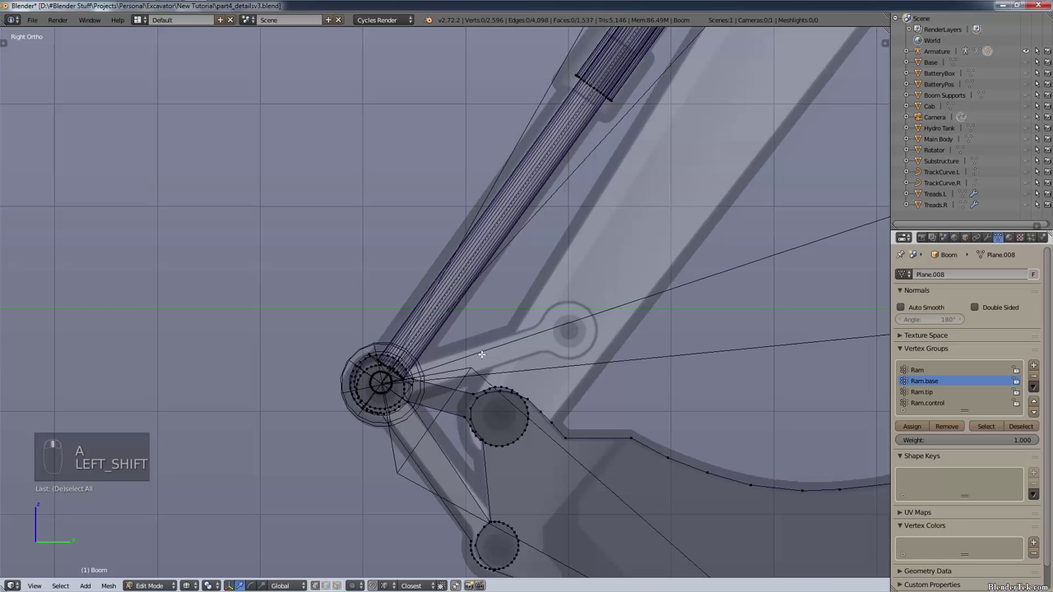
{"action": "key", "text": "c"}
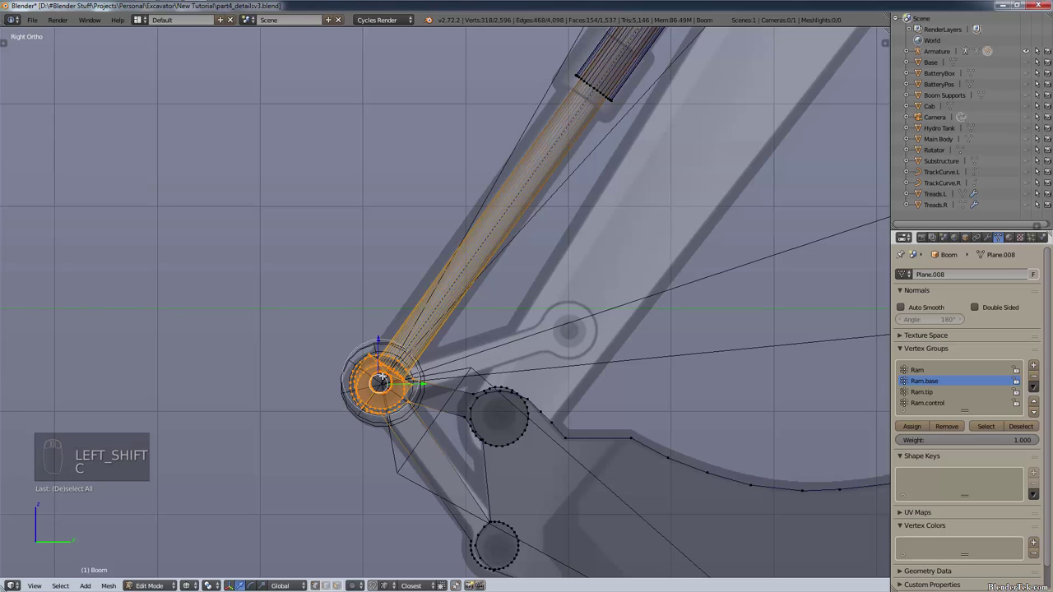
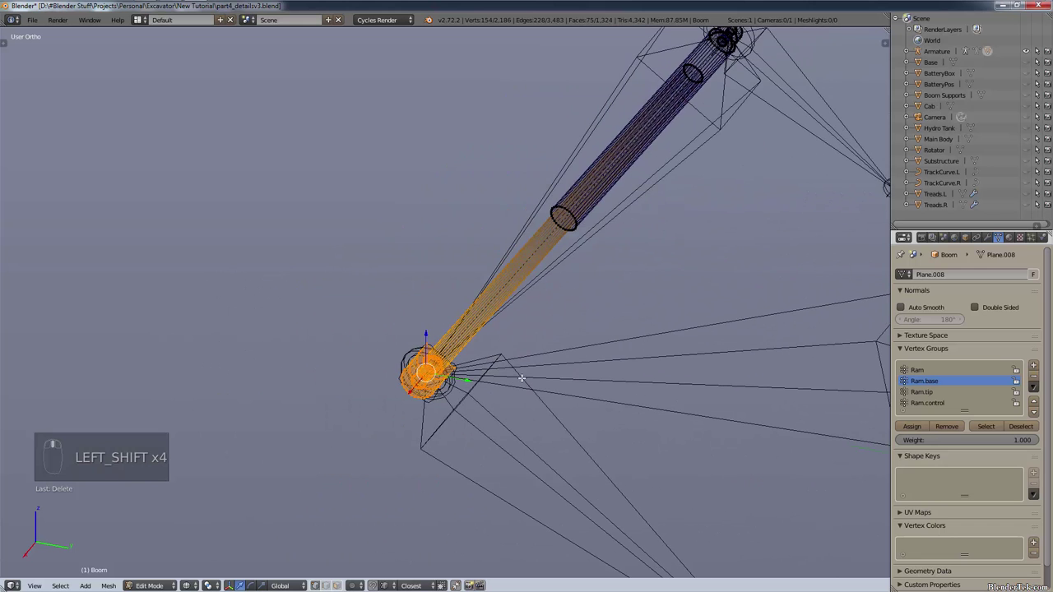
{"action": "key", "text": "ctrl+shift+KP_3"}
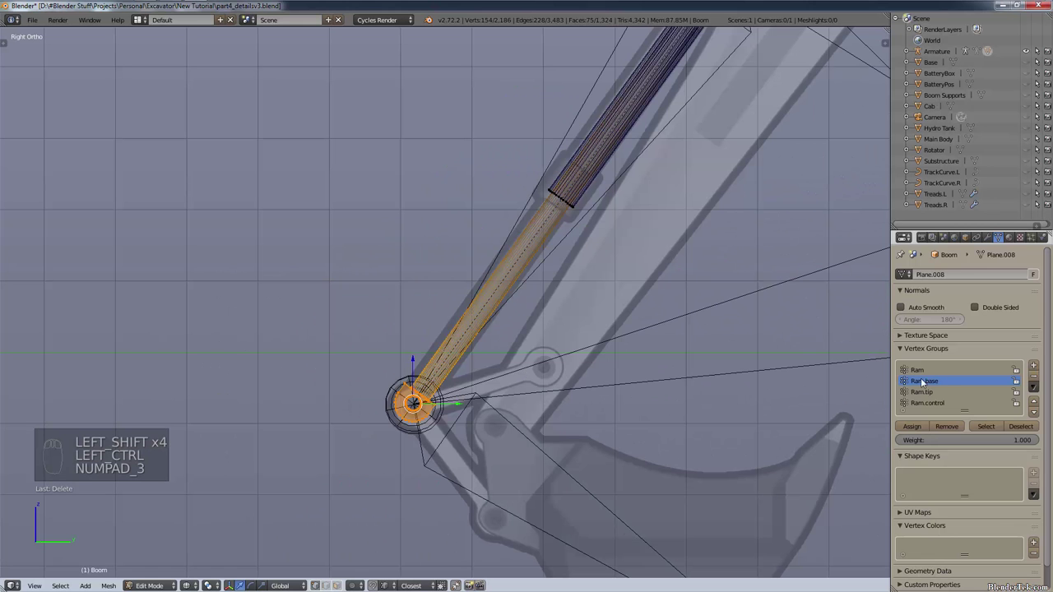
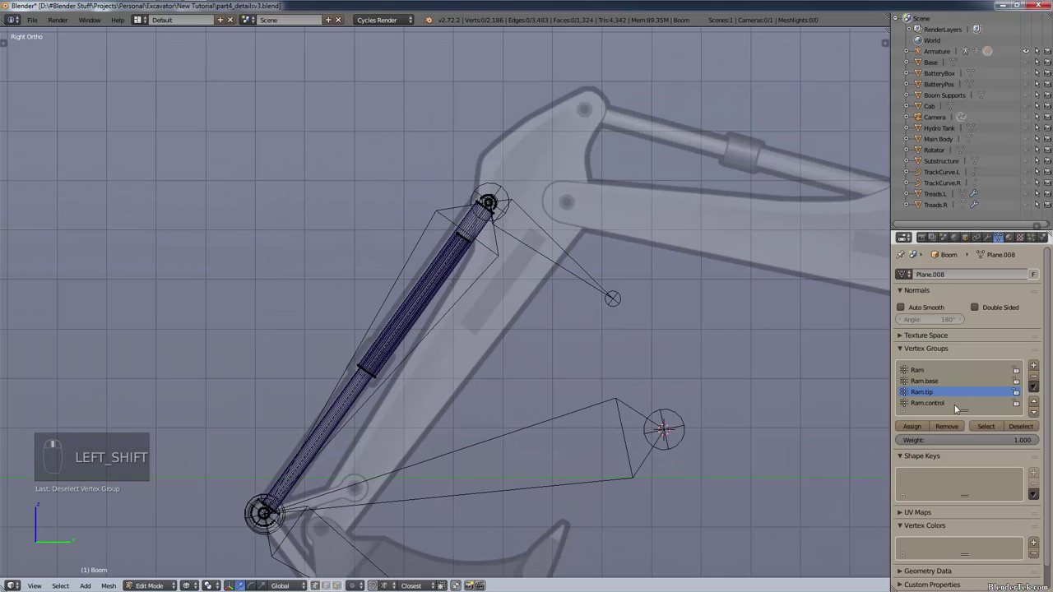
{"action": "left_click", "coordinate": [940, 387]}
{"action": "key", "text": "a"}
{"action": "key", "text": "a"}
{"action": "key", "text": "a"}
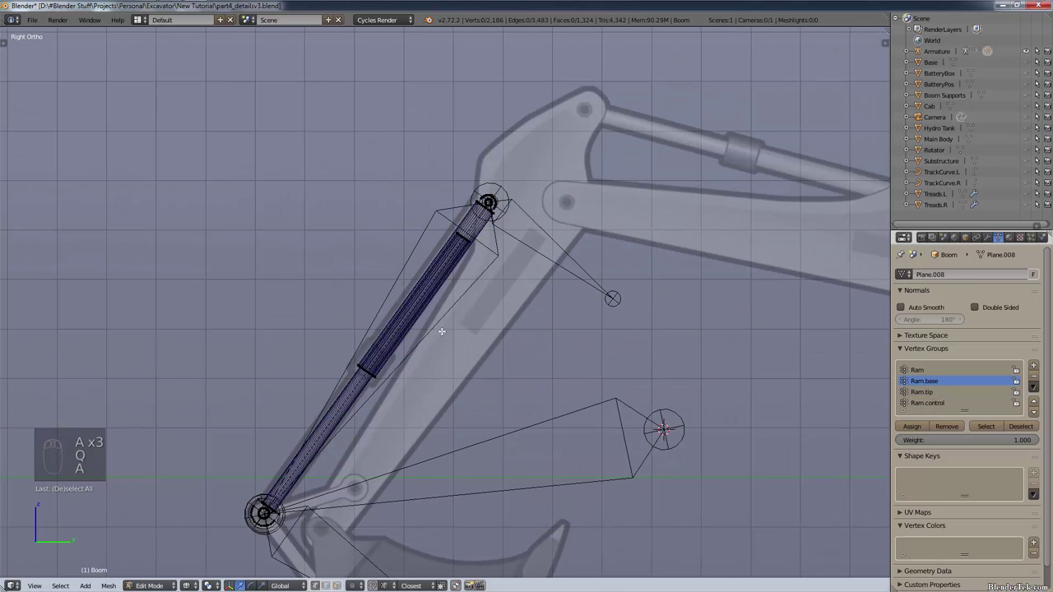
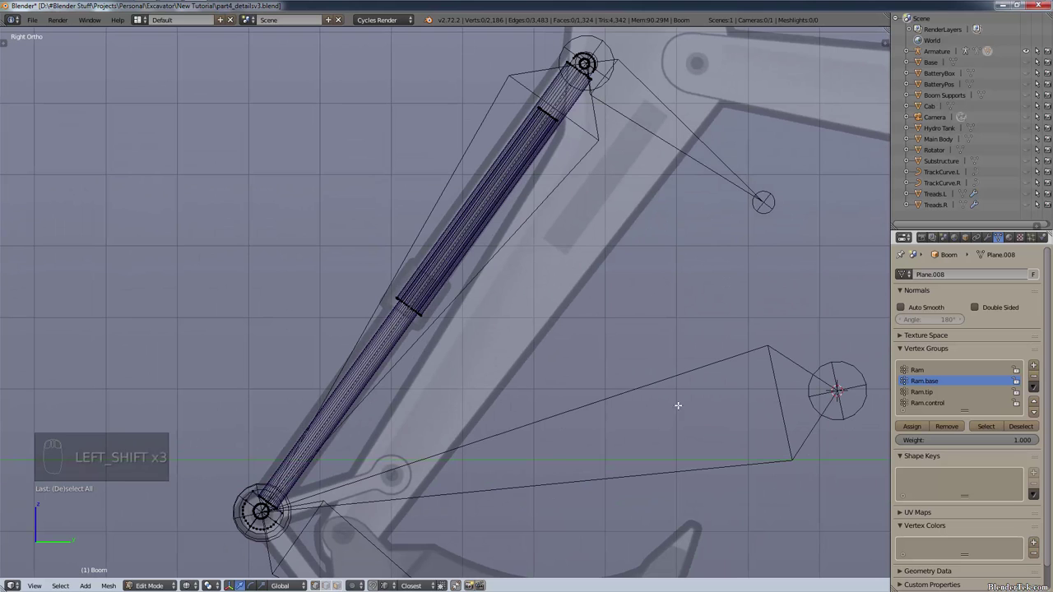
{"action": "left_click", "coordinate": [935, 397]}
{"action": "left_click", "coordinate": [989, 430]}
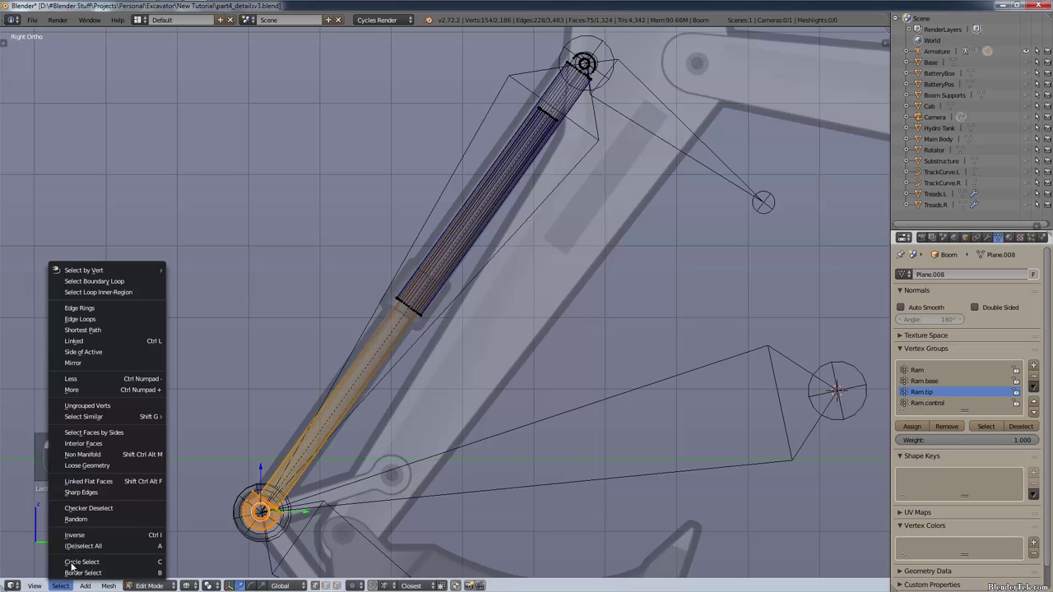
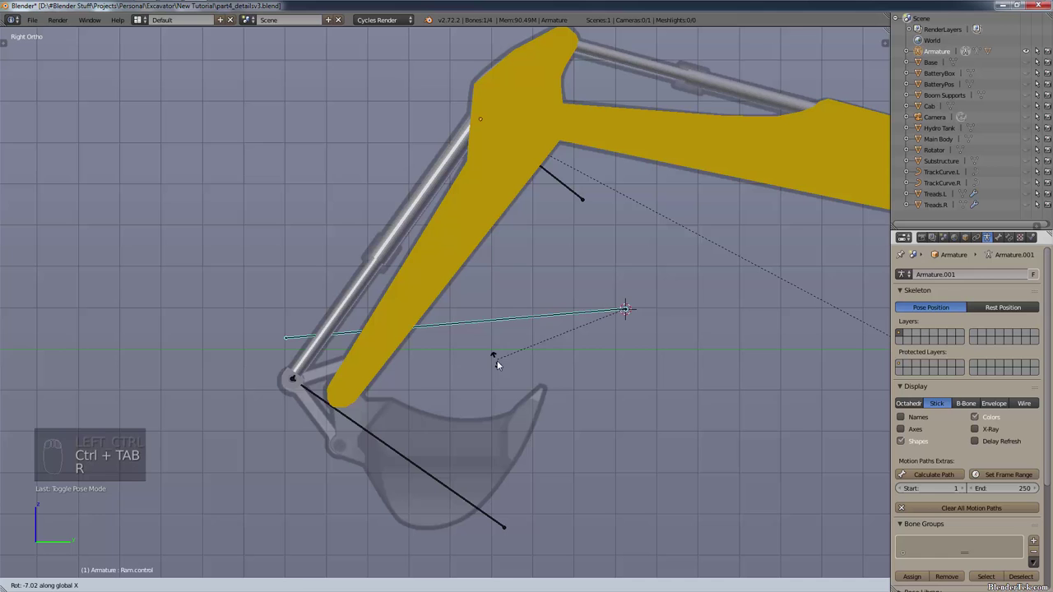
Cancel the accidental control-bone rotation and view the ram through the boom in wireframe
{"action": "right_click", "coordinate": [407, 212]}
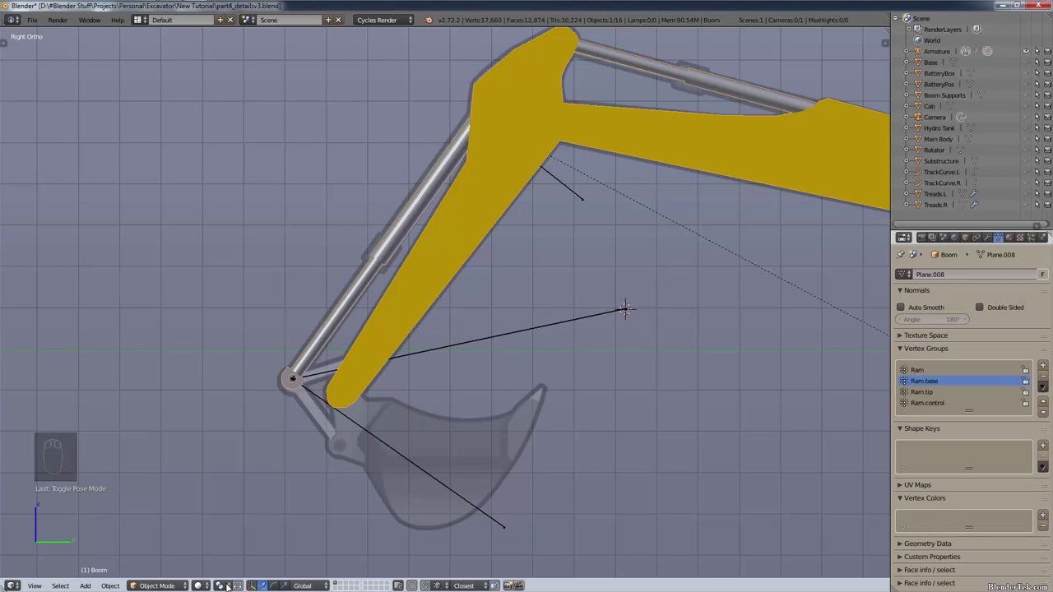
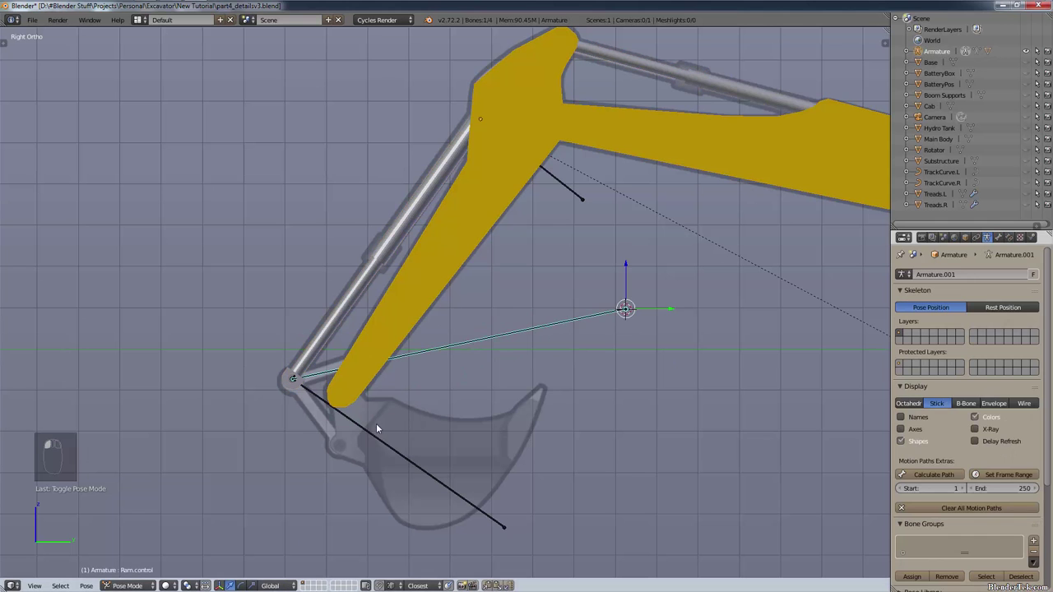
{"action": "key", "text": "z"}
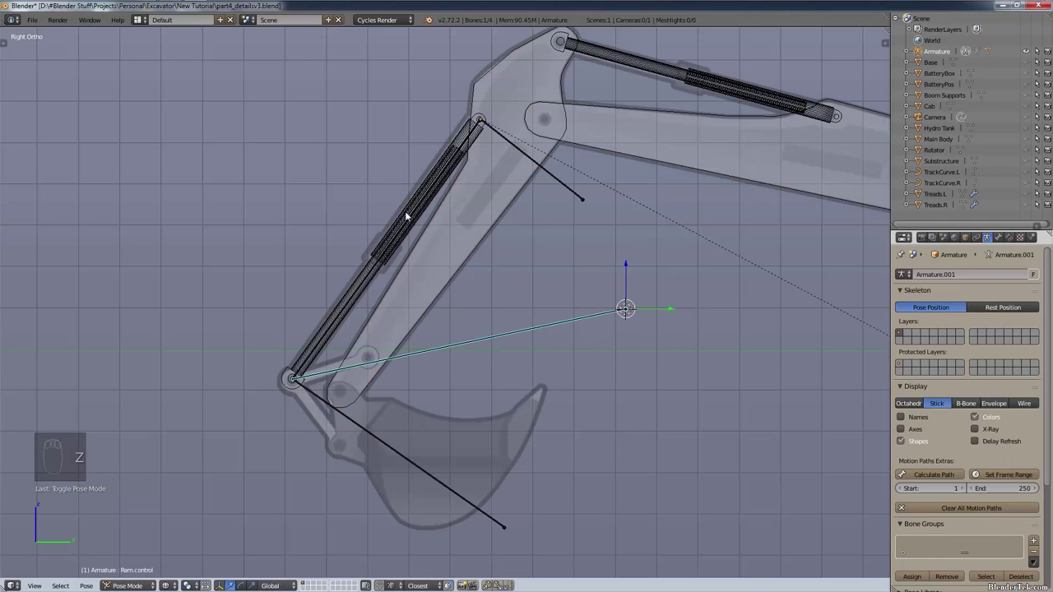
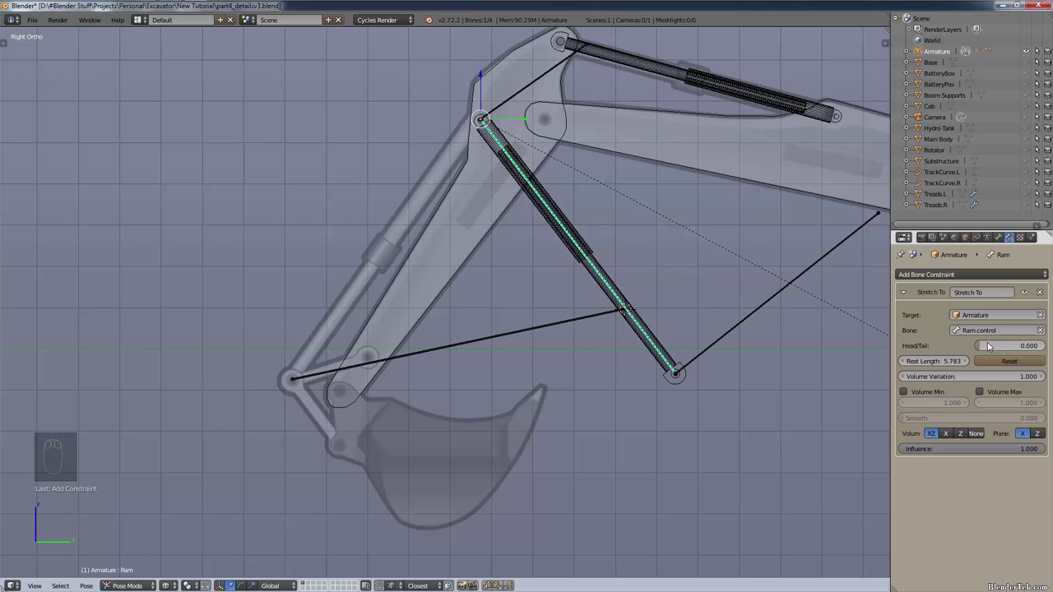
Set the Ram bone's Stretch To constraint to target the Armature's Ram.control bone
{"action": "left_click", "coordinate": [981, 348]}
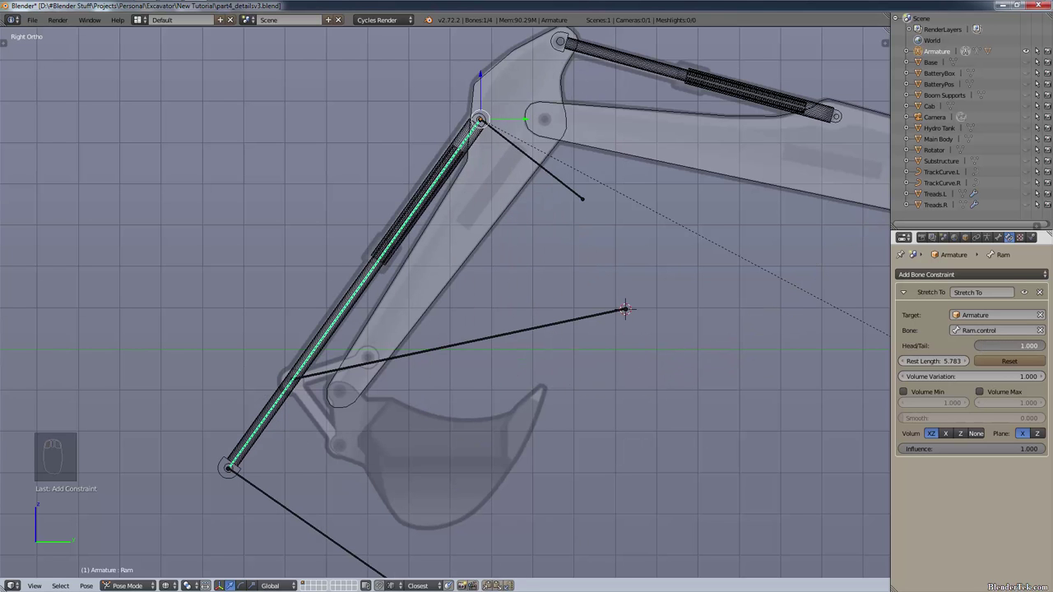
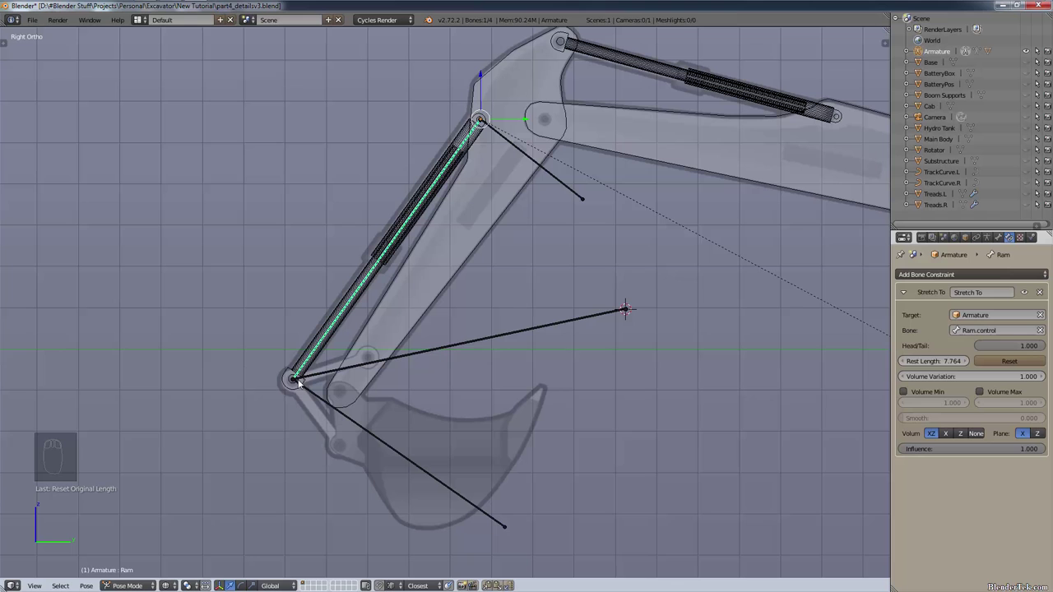
{"action": "left_click_drag", "start_coordinate": [325, 379], "coordinate": [313, 364]}
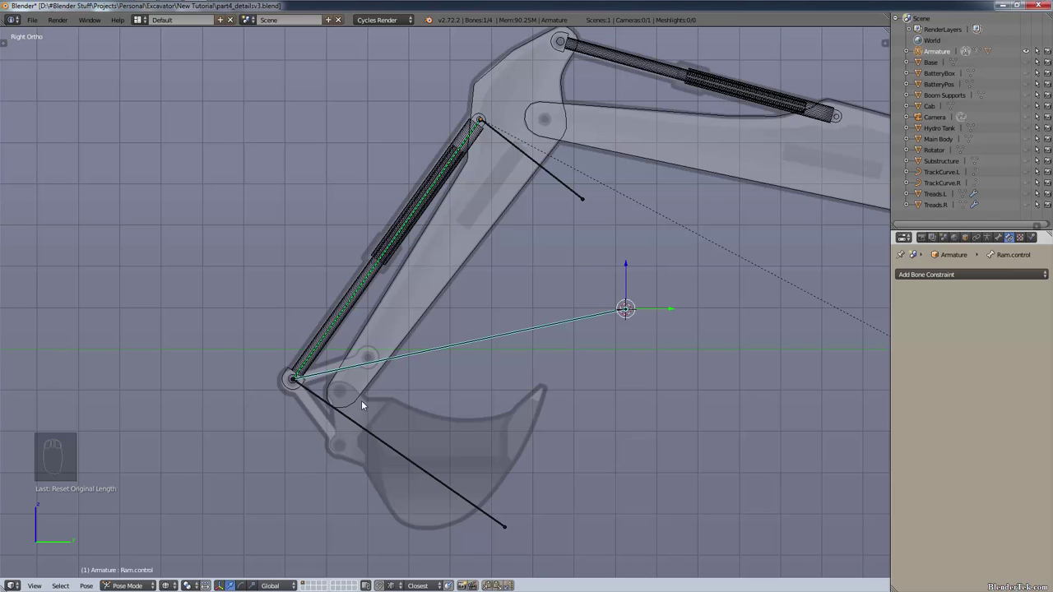
{"action": "right_click", "coordinate": [374, 371]}
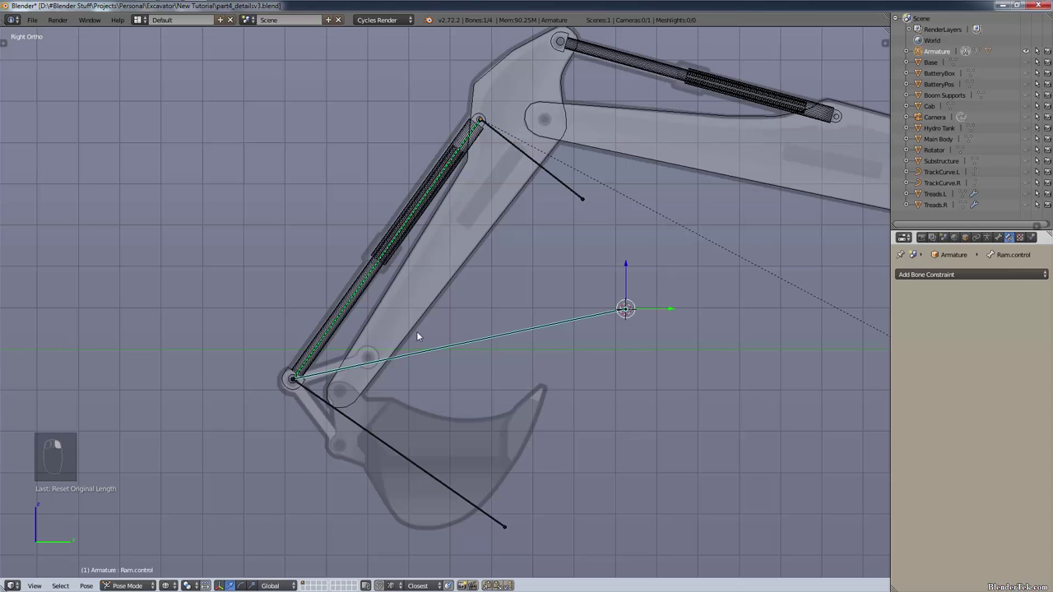
{"action": "key", "text": "r"}
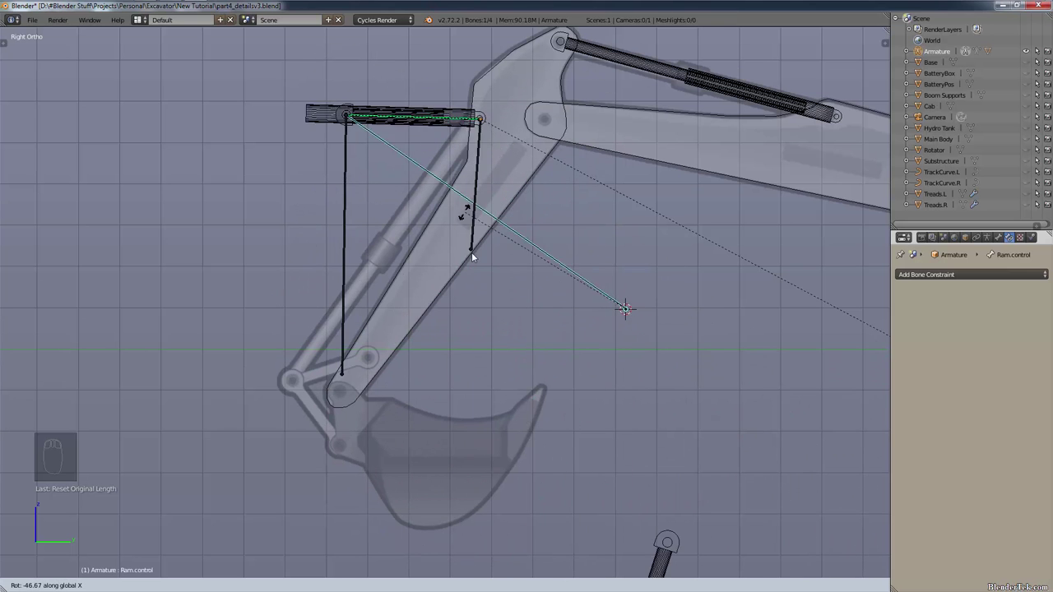
Show the excavator in solid shading, return to object mode and select the yellow Boom piece
{"action": "key", "text": "z"}
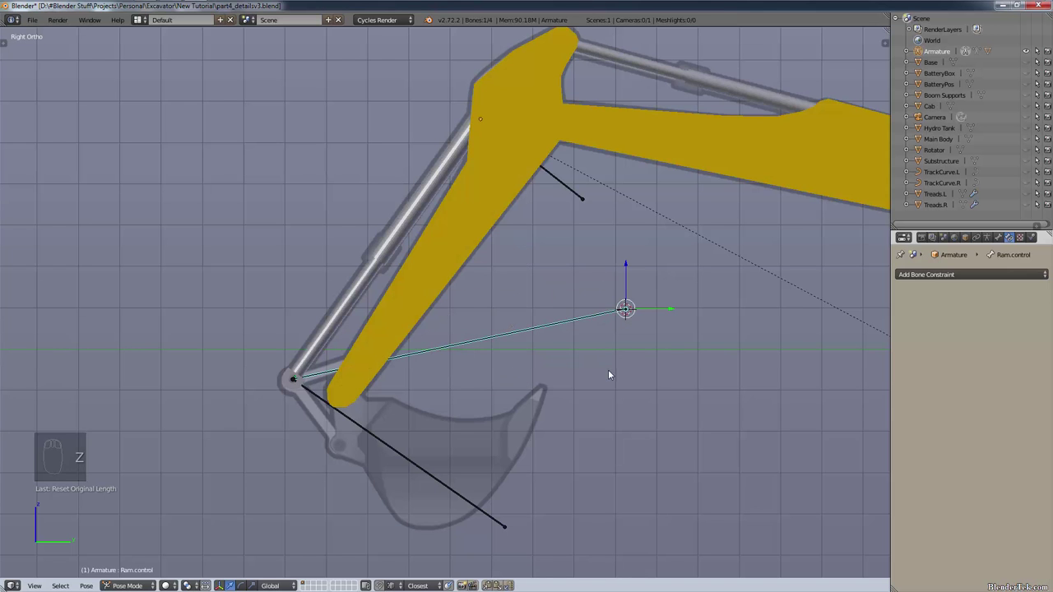
{"action": "key", "text": "r"}
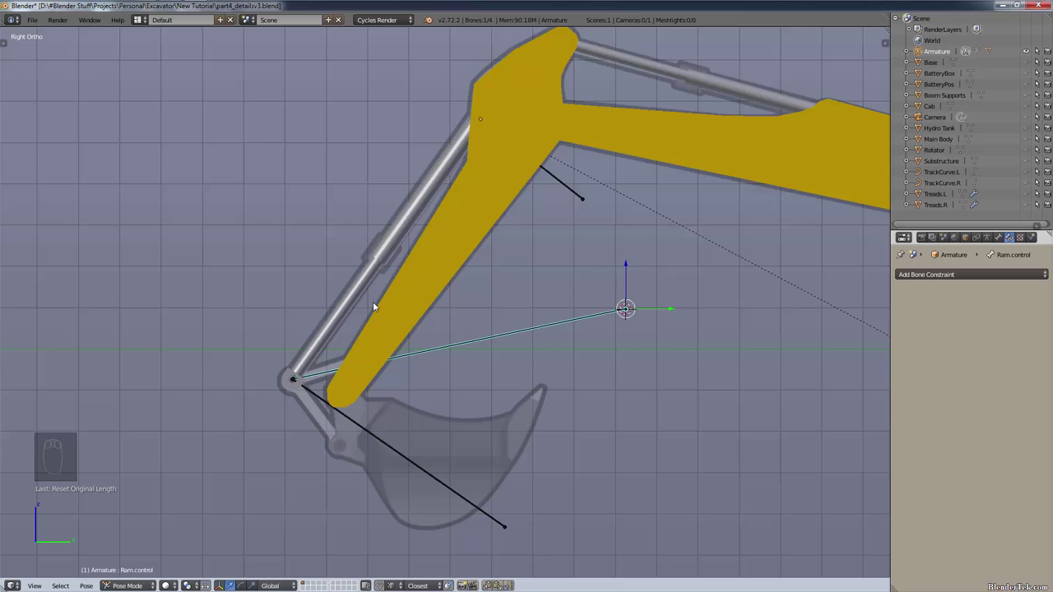
{"action": "left_click", "coordinate": [952, 277]}
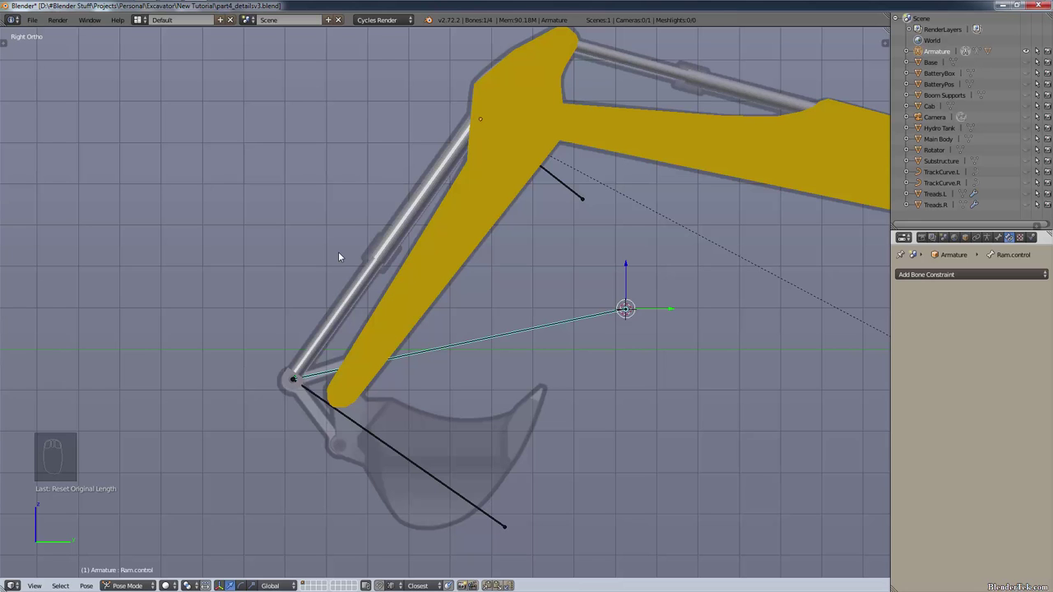
{"action": "right_click", "coordinate": [351, 311]}
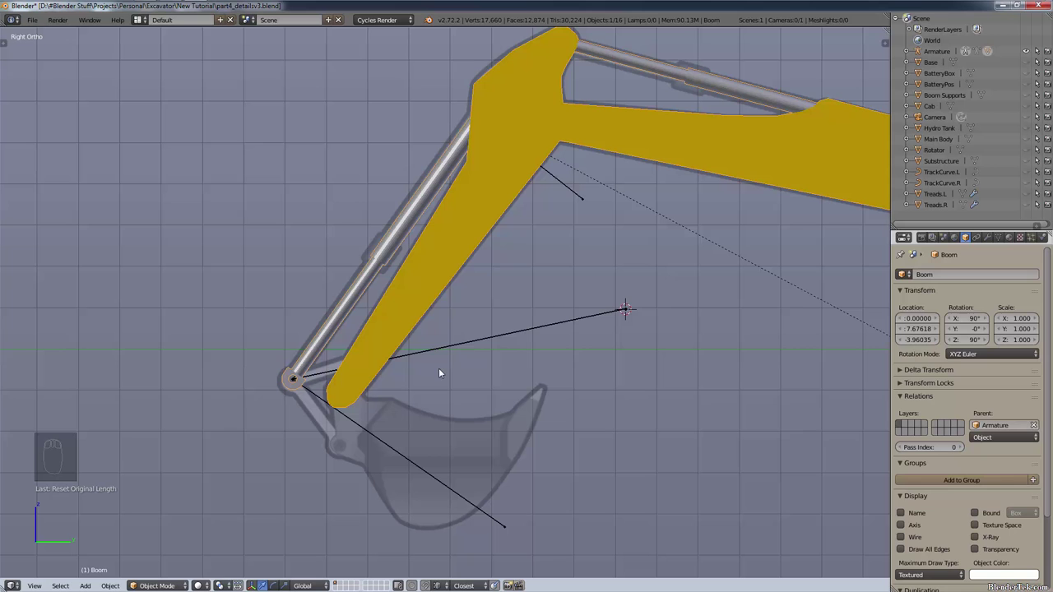
Reselect the armature in pose mode and switch the excavator back to wireframe display
{"action": "right_click", "coordinate": [486, 344]}
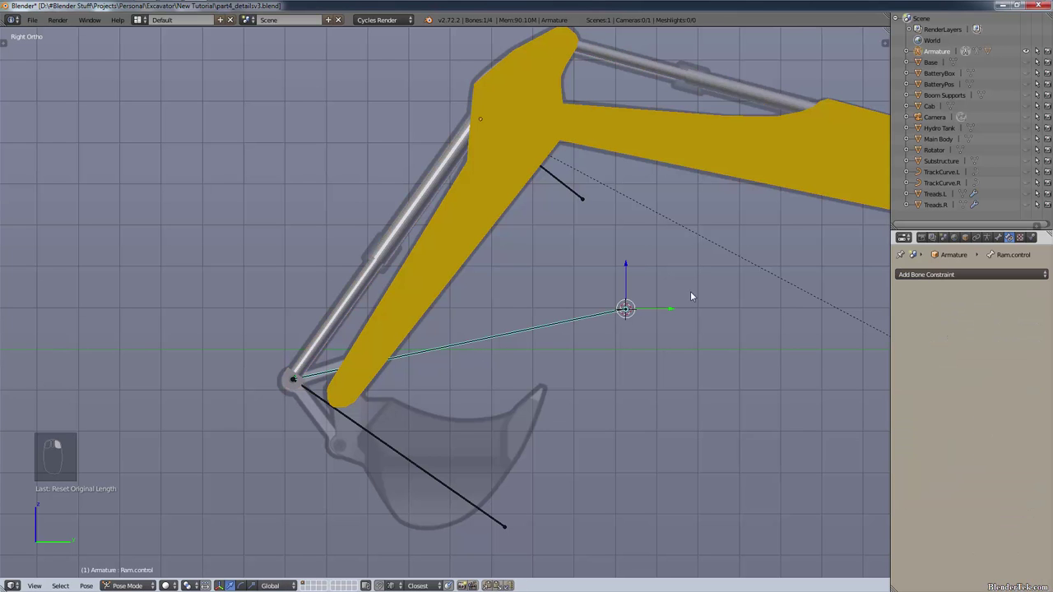
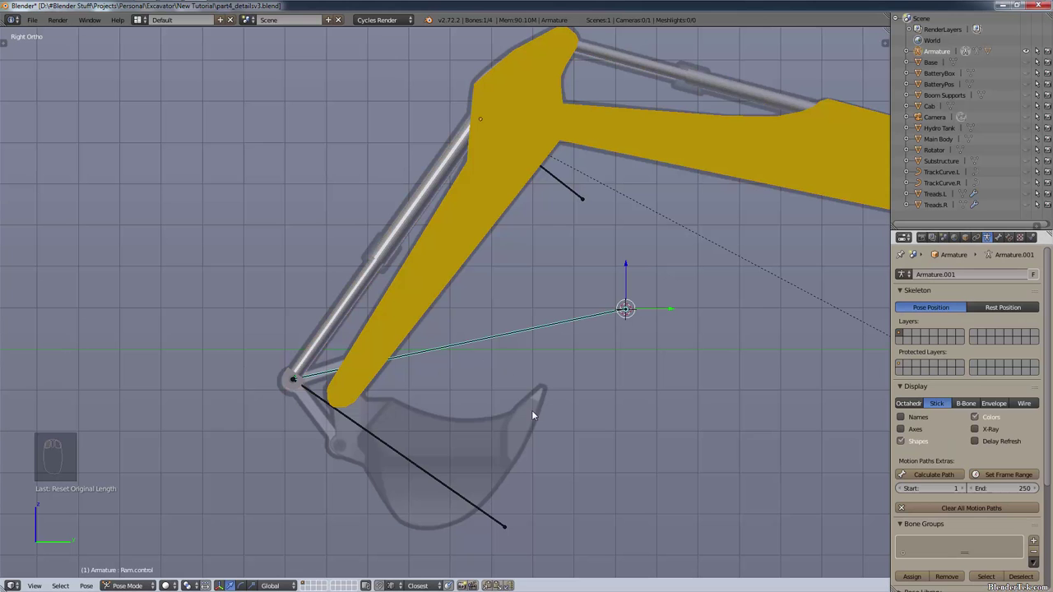
{"action": "key", "text": "r"}
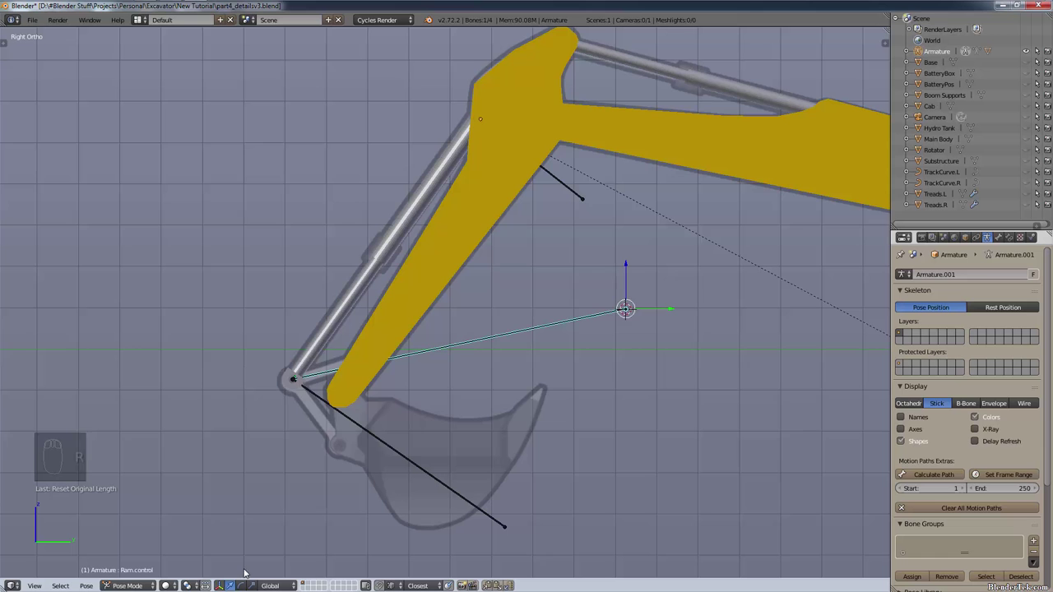
{"action": "key", "text": "z"}
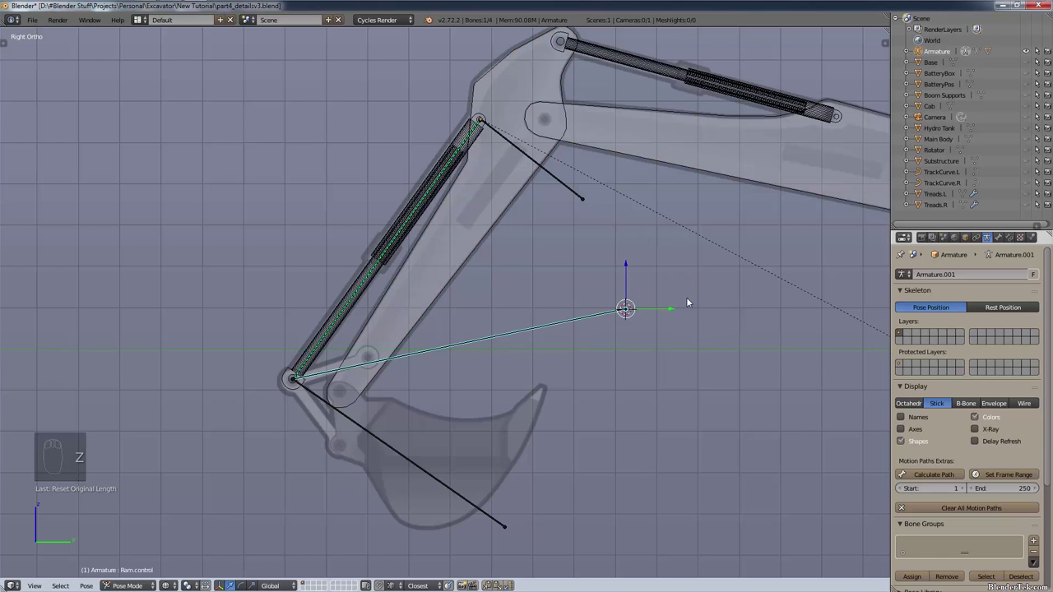
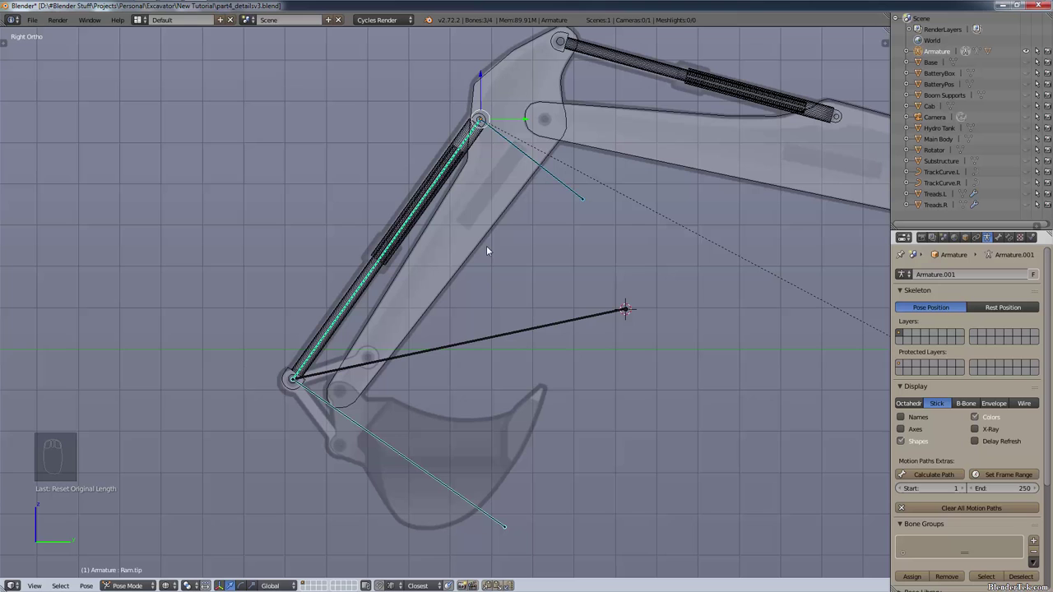
Move the Ram and Ram.tip bones to a hidden bone layer and select the Ram.control bone
{"action": "key", "text": "m"}
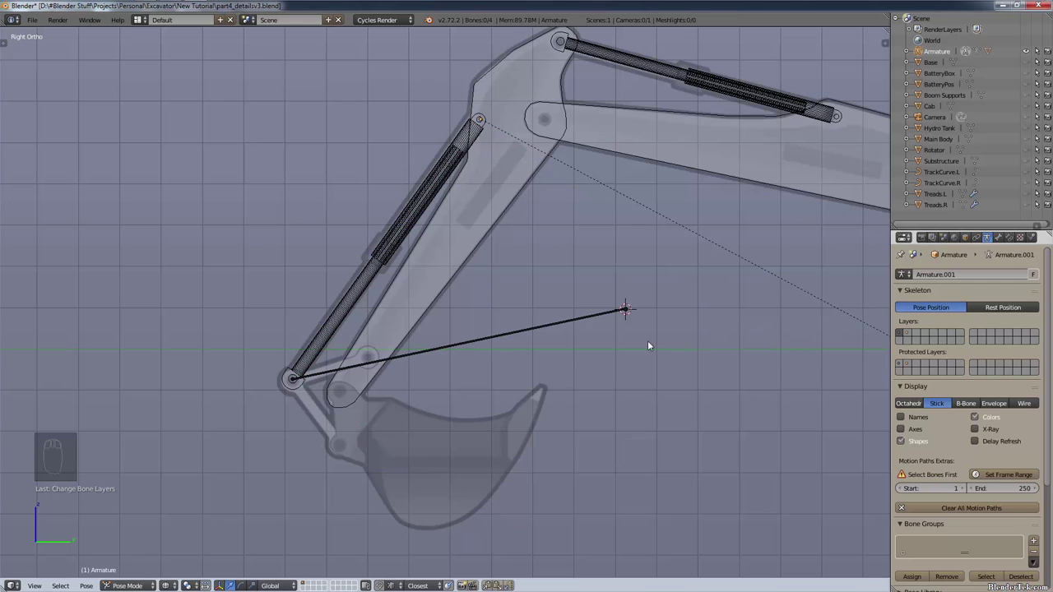
{"action": "right_click", "coordinate": [604, 317]}
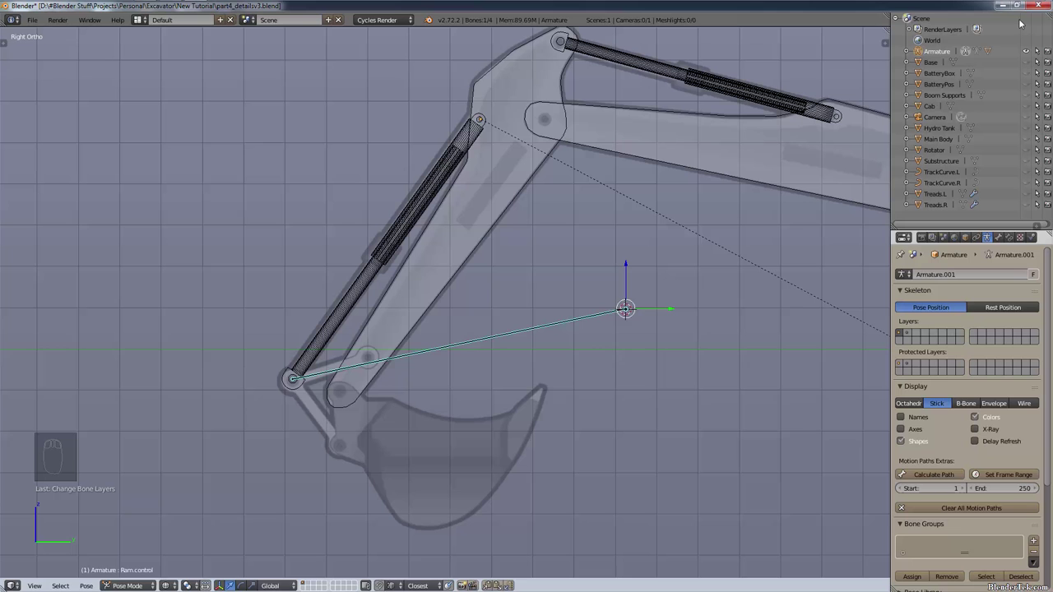
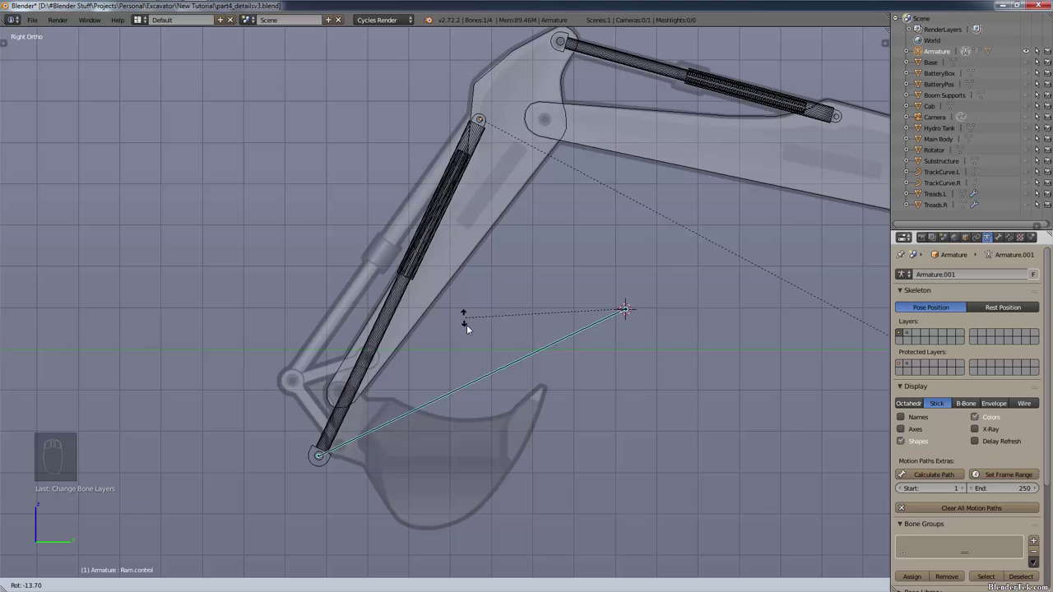
Swing the control bone to test the stretch, then pull back to frame the whole excavator
{"action": "left_click_drag", "start_coordinate": [539, 217], "coordinate": [618, 348]}
{"action": "middle_click", "coordinate": [448, 307]}
{"action": "left_click_drag", "start_coordinate": [520, 322], "coordinate": [430, 313]}
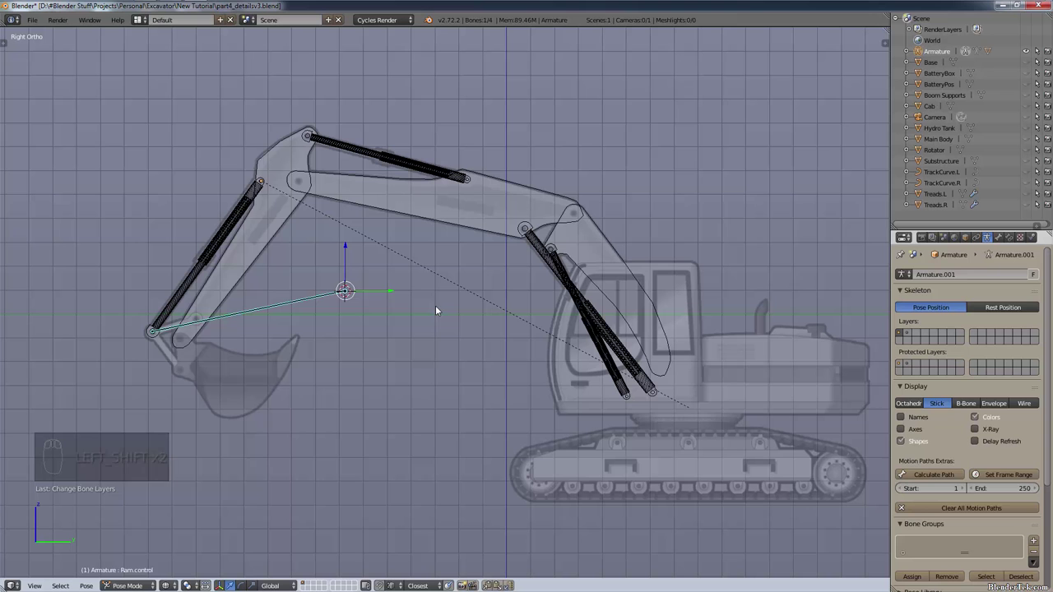